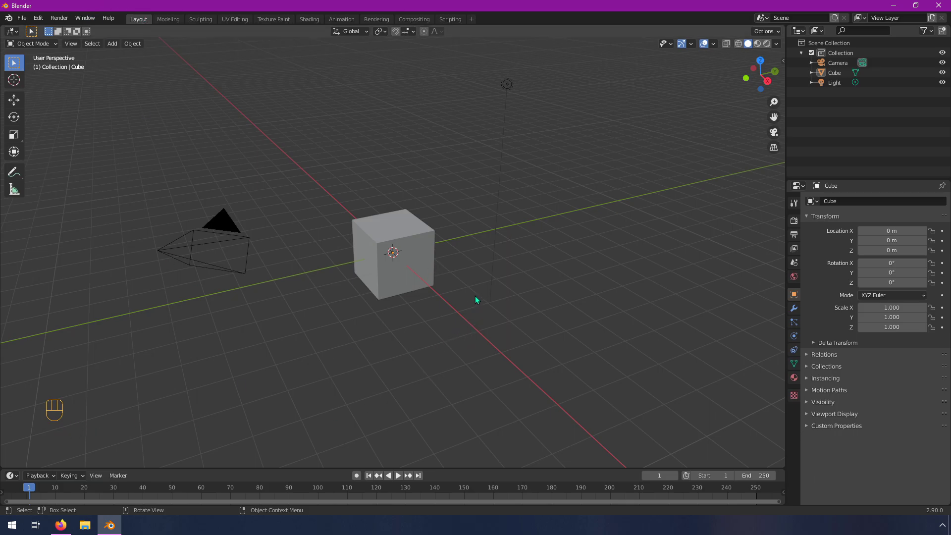
Orbit and zoom around the default cube to inspect the scene from several sides.
left_click_drag(479, 298, 473, 296)
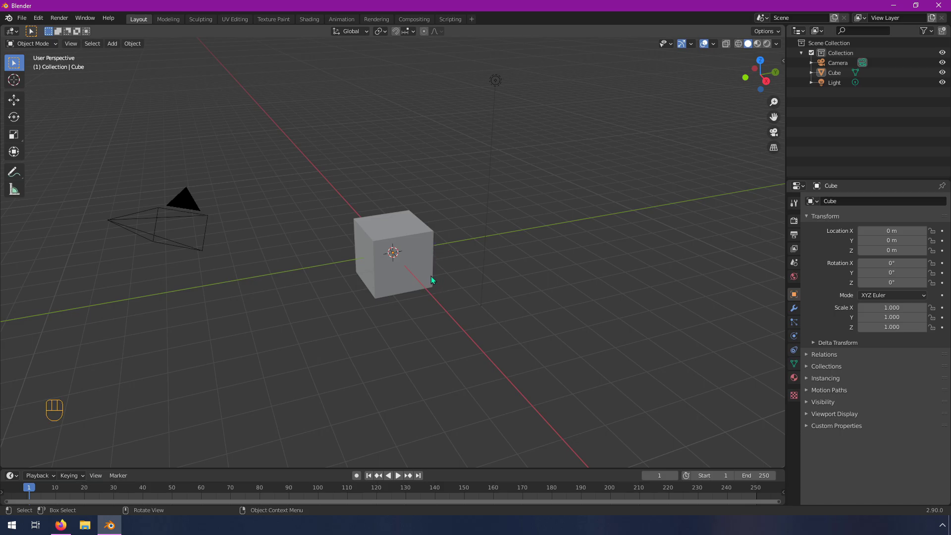
scroll("up", 3)
scroll("down", 3)
scroll("up", 3)
scroll("down", 3)
scroll("up", 3)
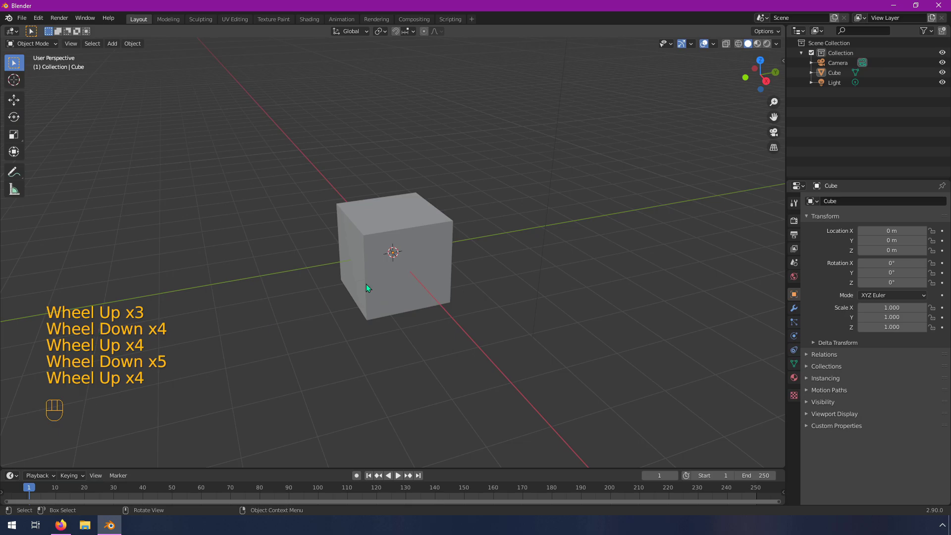
scroll("down", 3)
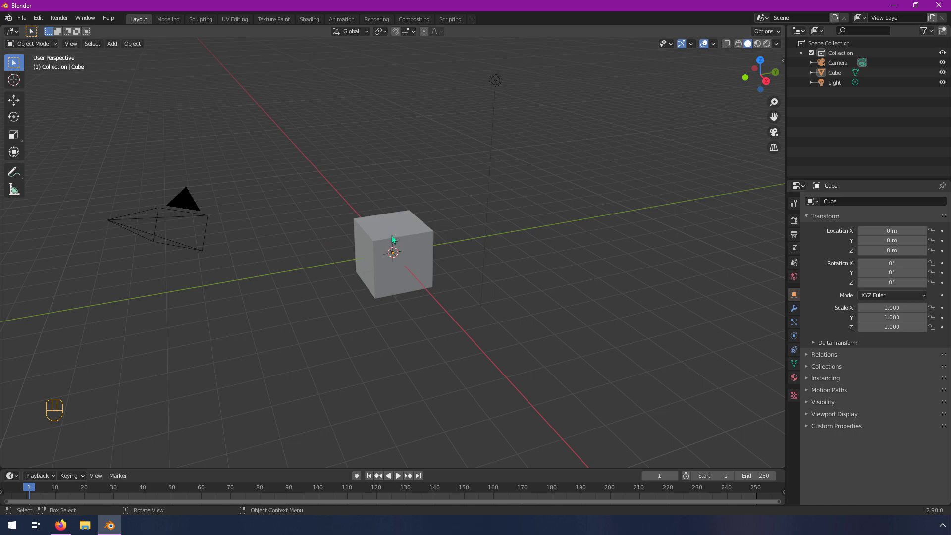
left_click_drag(407, 231, 414, 236)
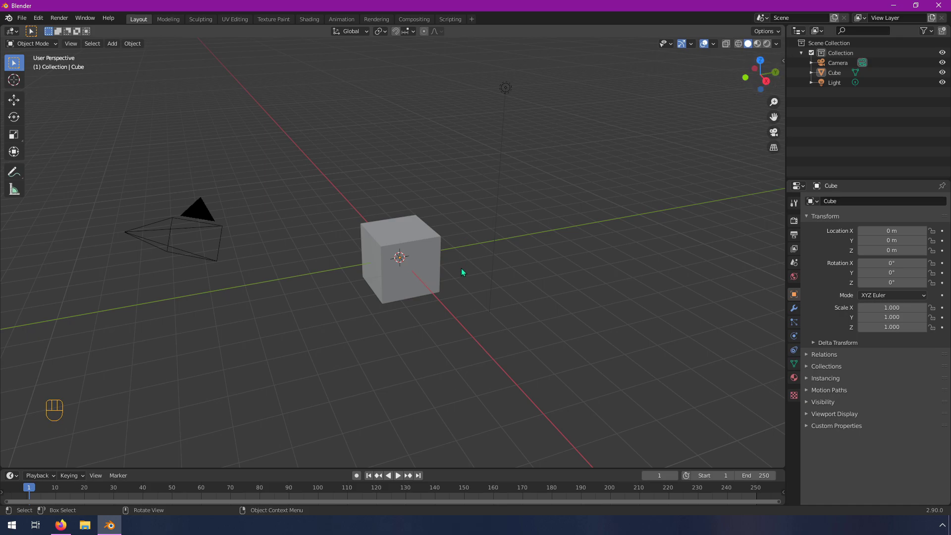
left_click_drag(461, 275, 503, 273)
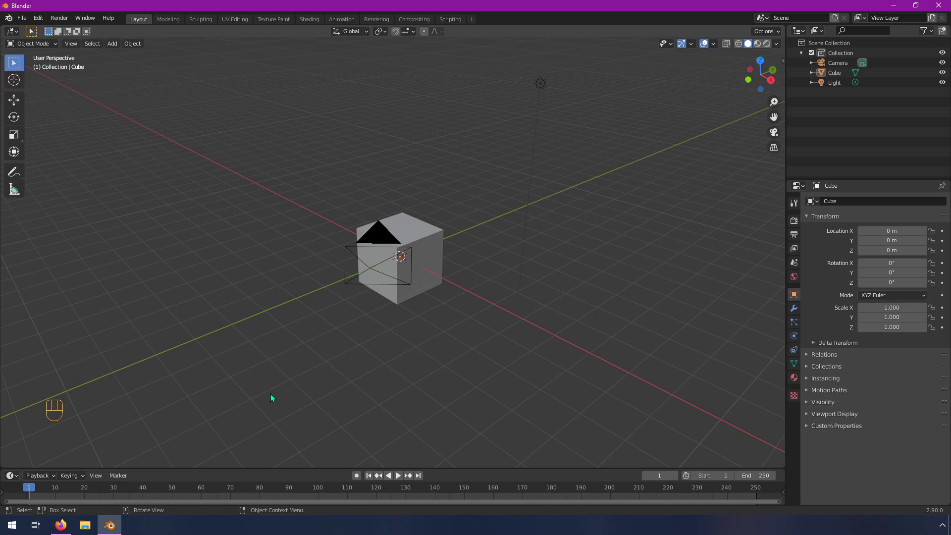
left_click_drag(638, 281, 605, 281)
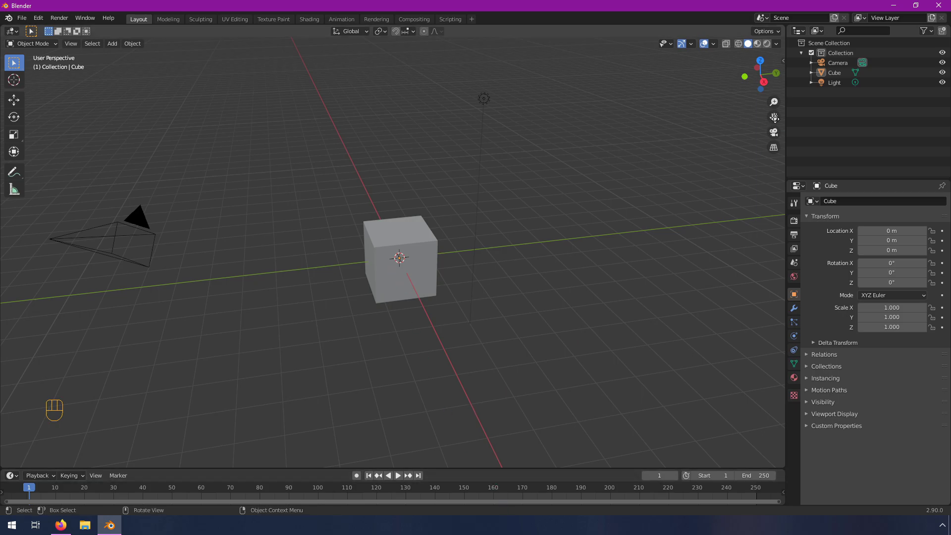
middle_click(528, 230)
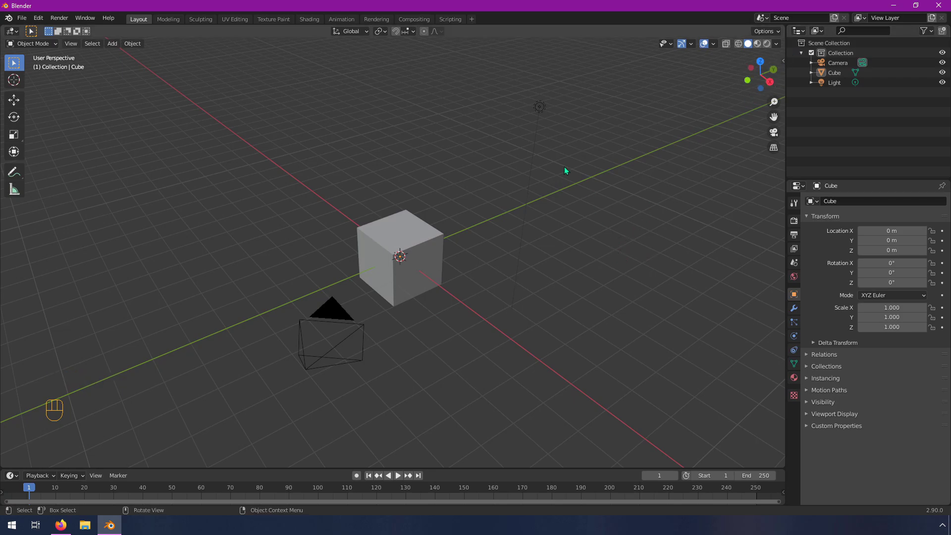
left_click_drag(582, 184, 530, 169)
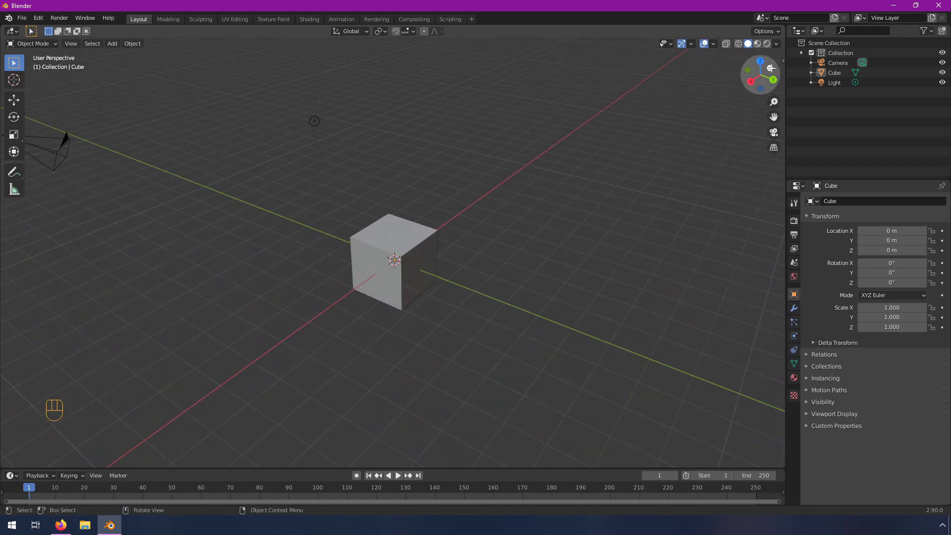
left_click_drag(664, 201, 702, 194)
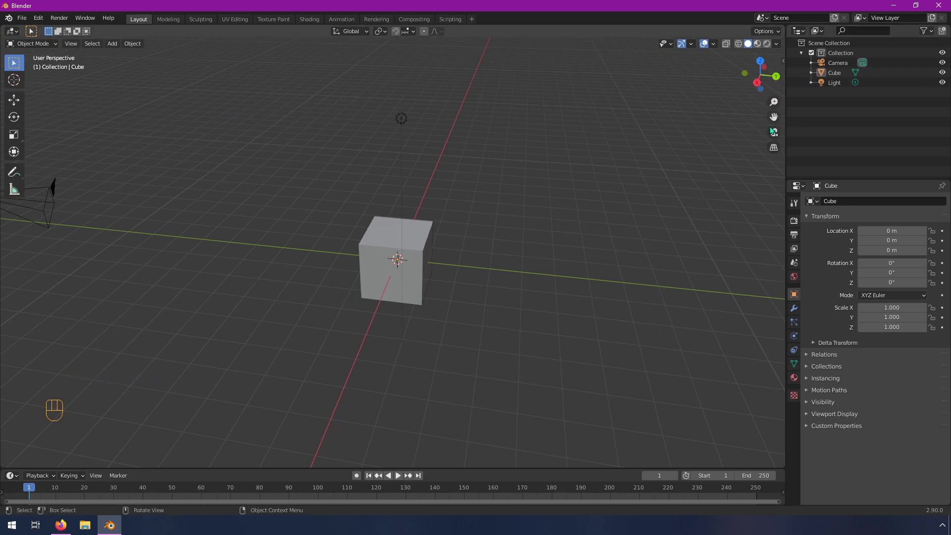
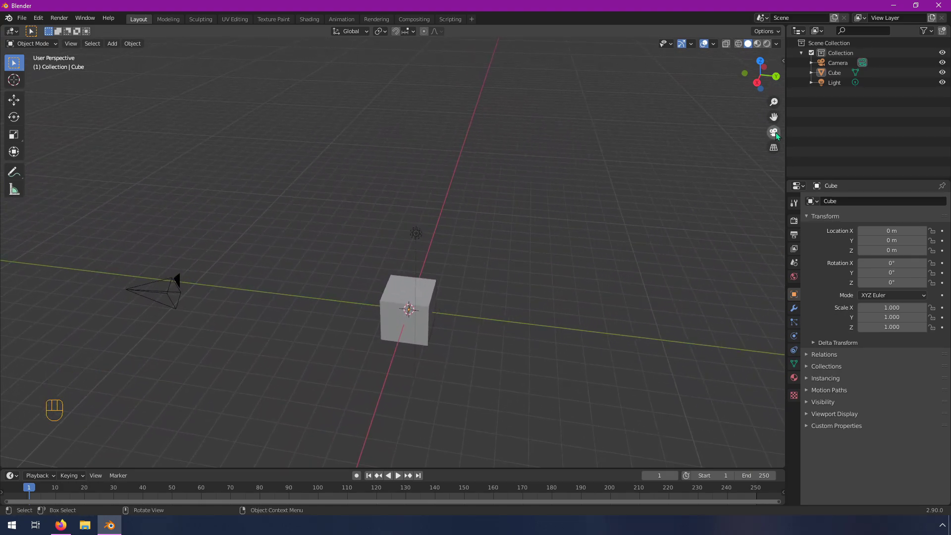
Look at the scene through the camera, then leave the camera view and orbit again.
left_click(779, 135)
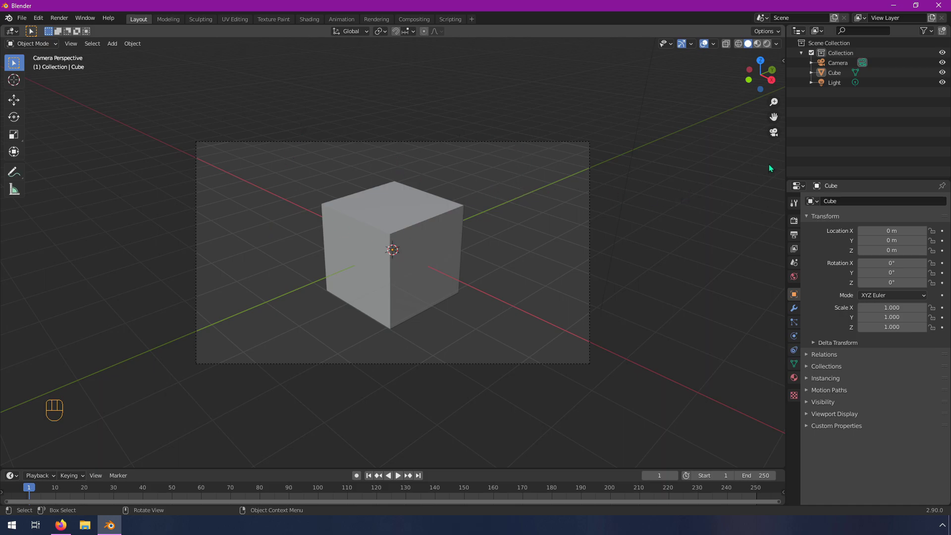
left_click(777, 136)
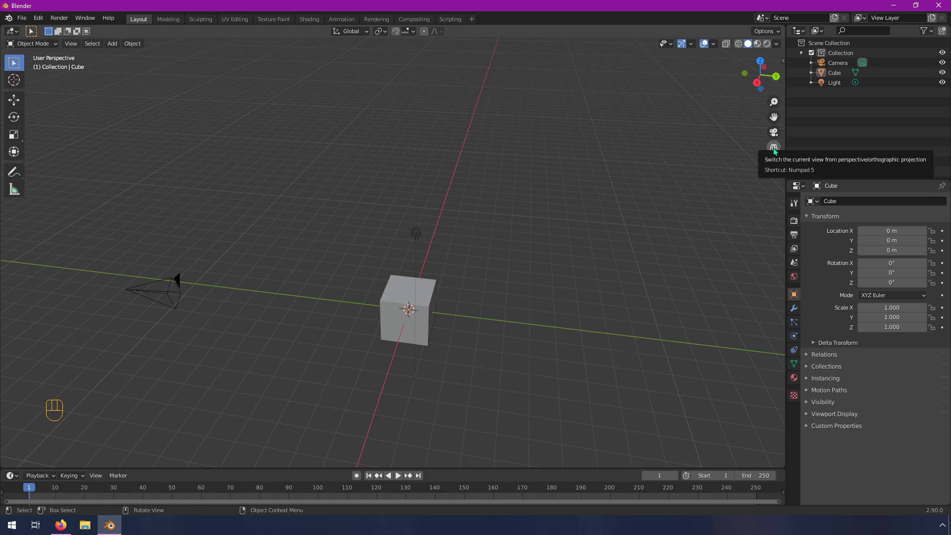
left_click_drag(589, 246, 589, 229)
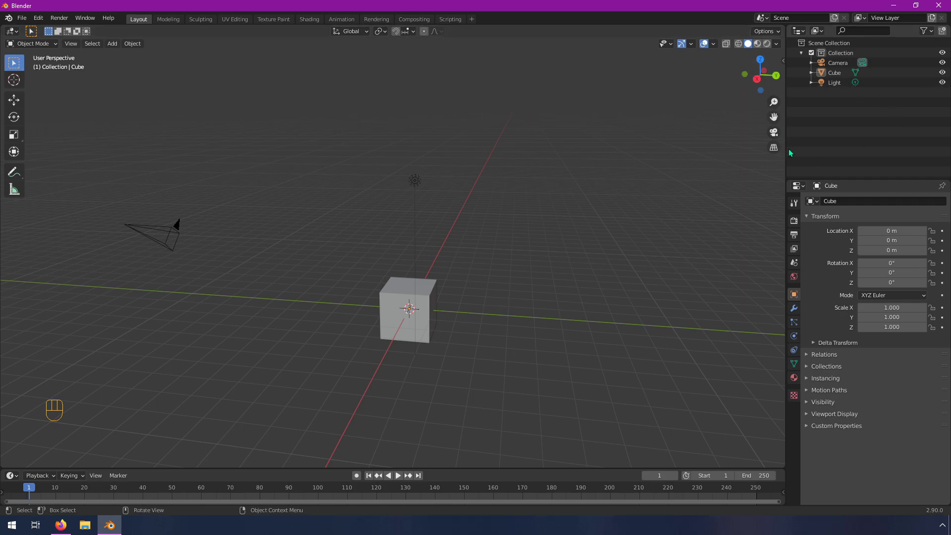
Toggle perspective/orthographic in the navigation bar, ending in orthographic projection.
left_click(779, 151)
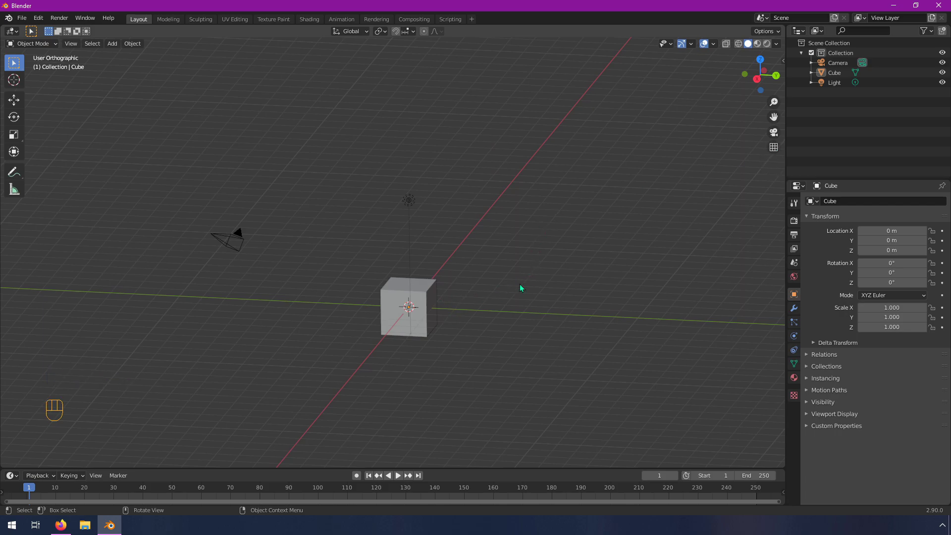
left_click(776, 152)
left_click(778, 151)
scroll("up", 3)
left_click_drag(462, 353, 437, 371)
scroll("down", 3)
scroll("down", 3)
left_click(423, 319)
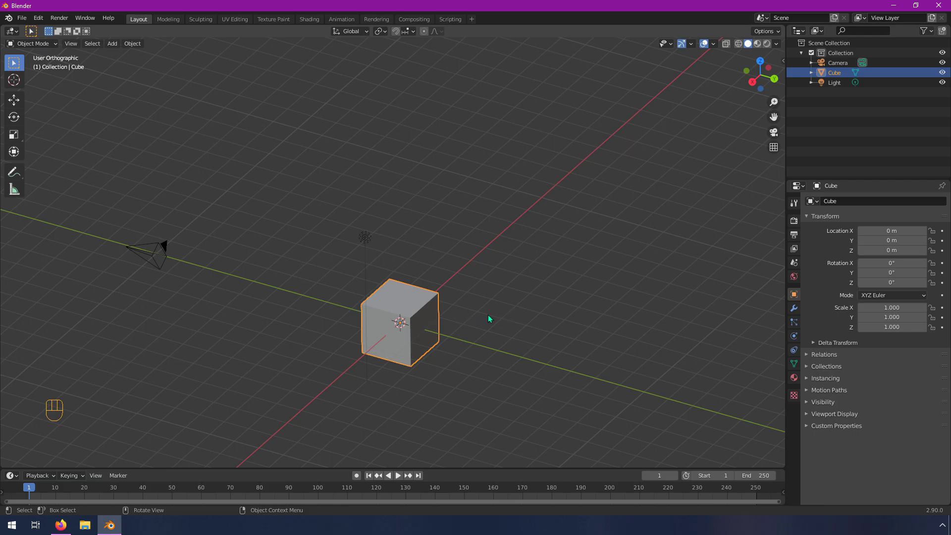
key("shift+d")
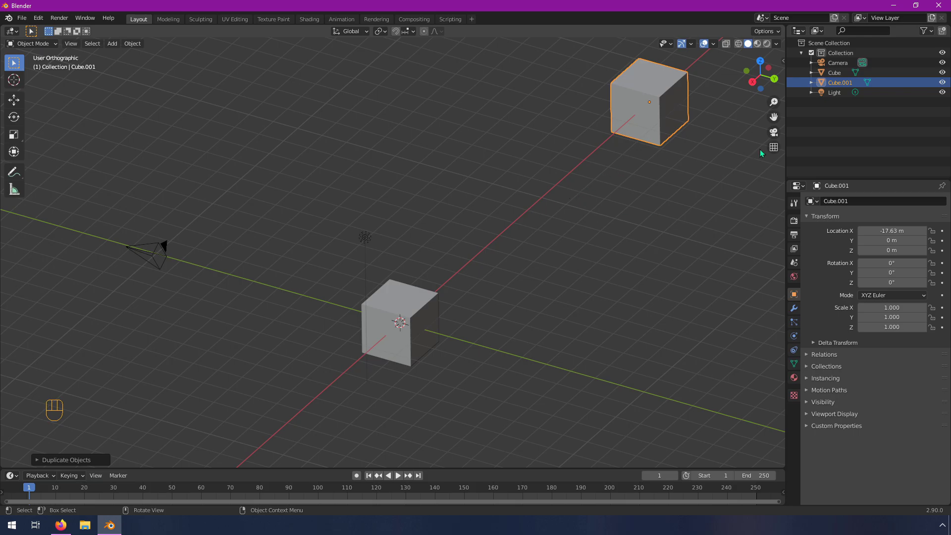
left_click(781, 151)
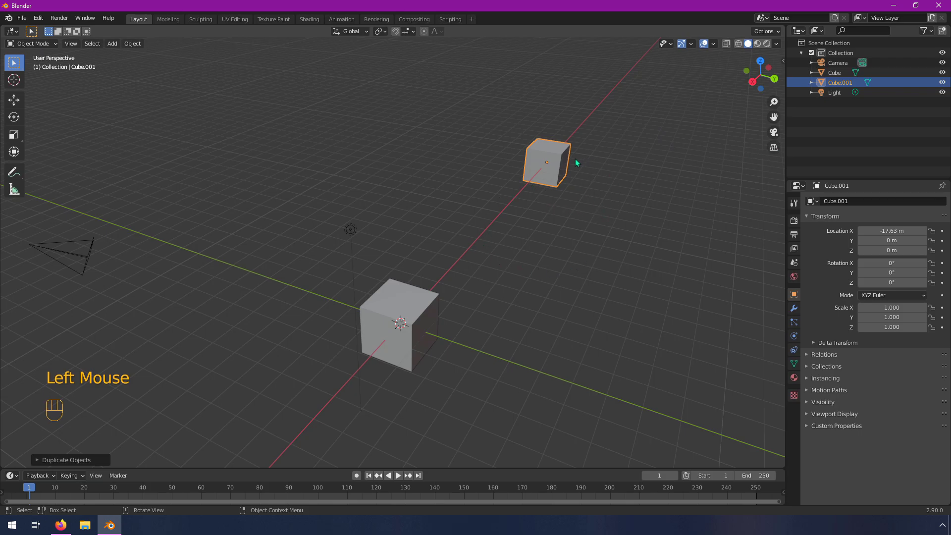
left_click_drag(487, 269, 467, 268)
key("x")
key("x")
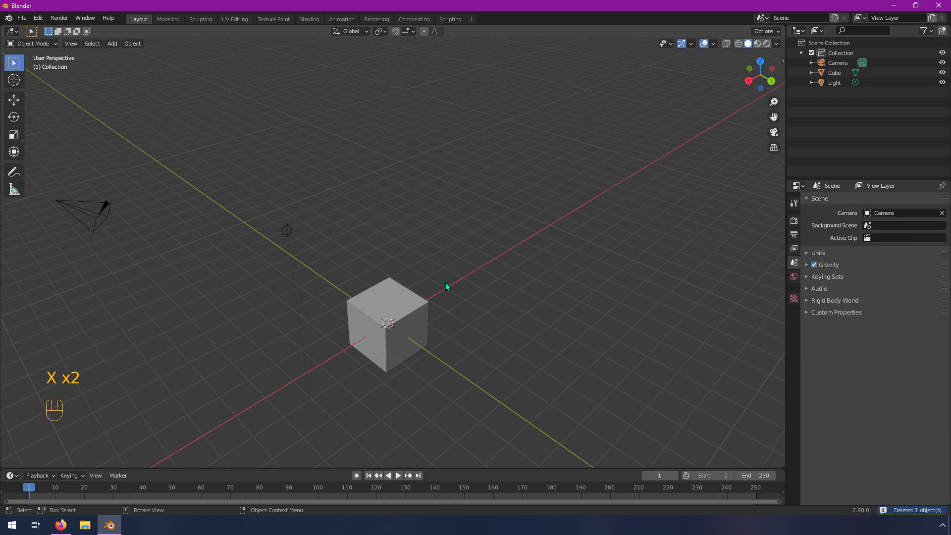
Select the cube in the viewport so its location, rotation and scale are shown.
left_click_drag(233, 300, 318, 281)
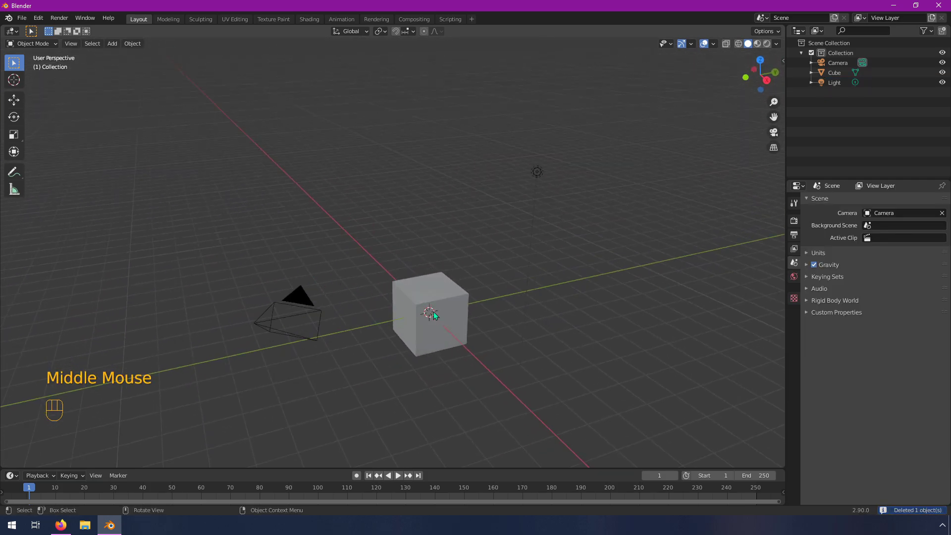
left_click_drag(440, 318, 433, 309)
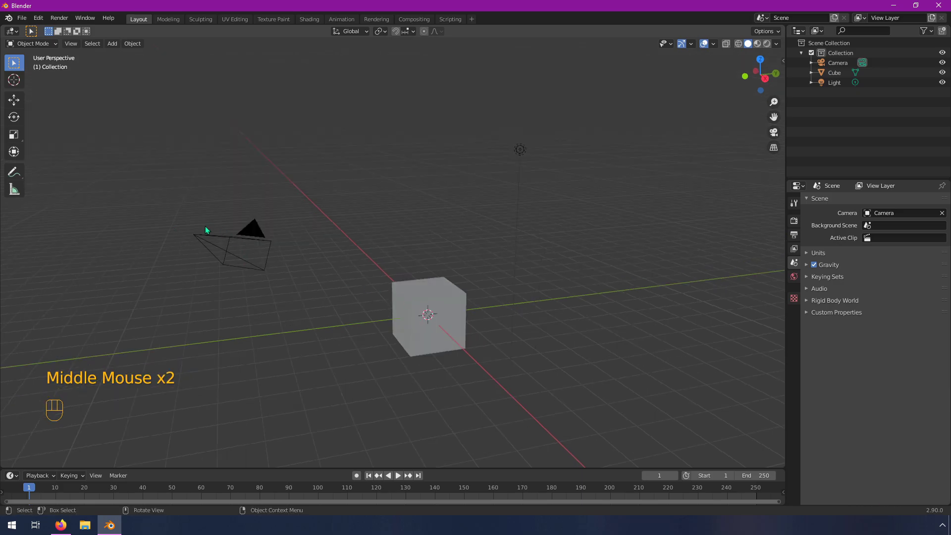
left_click(435, 295)
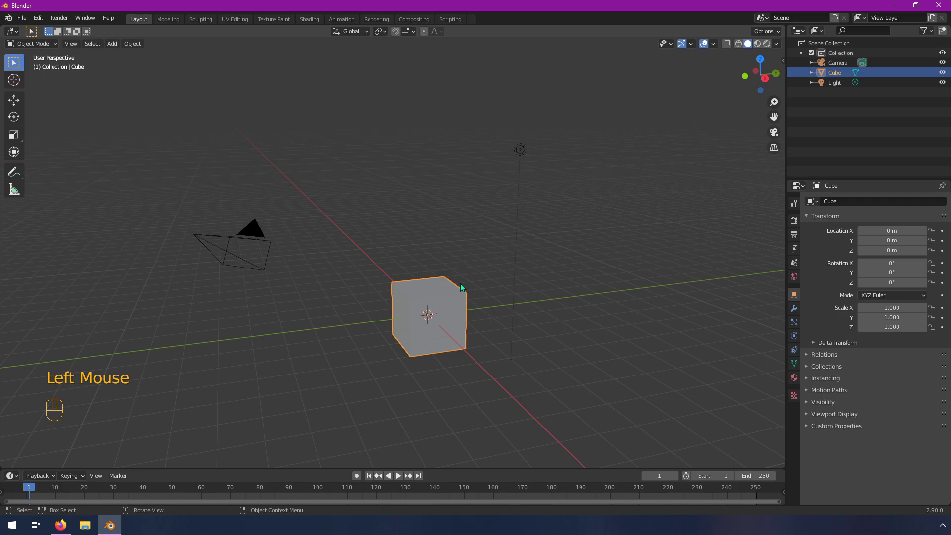
left_click_drag(465, 291, 453, 293)
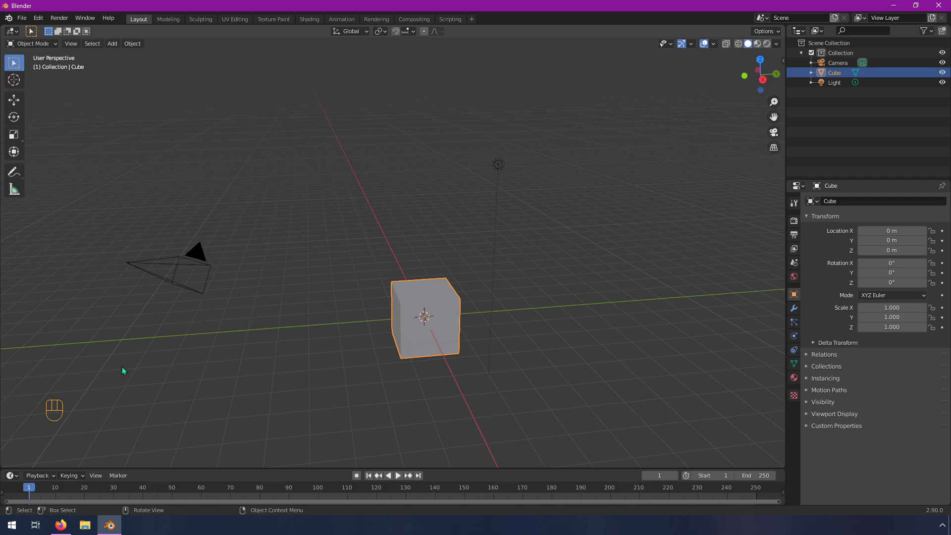
Snap to the left side view with the navigation gizmo and toggle the projection mode.
left_click_drag(549, 375, 588, 396)
left_click_drag(554, 349, 386, 327)
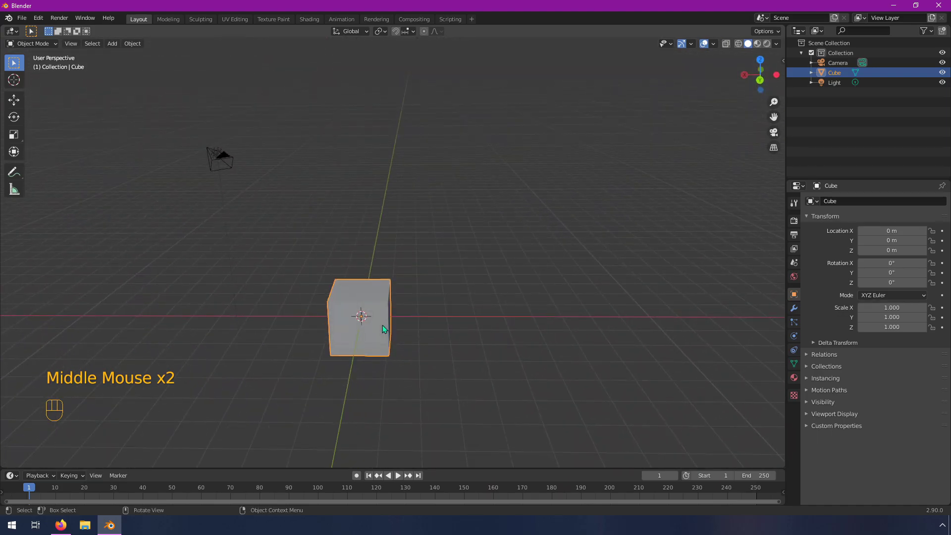
left_click_drag(448, 249, 494, 247)
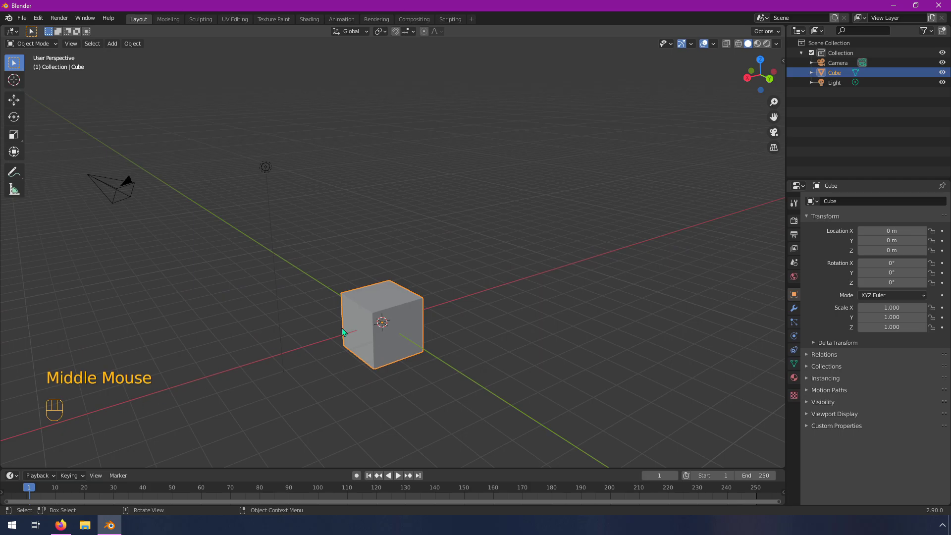
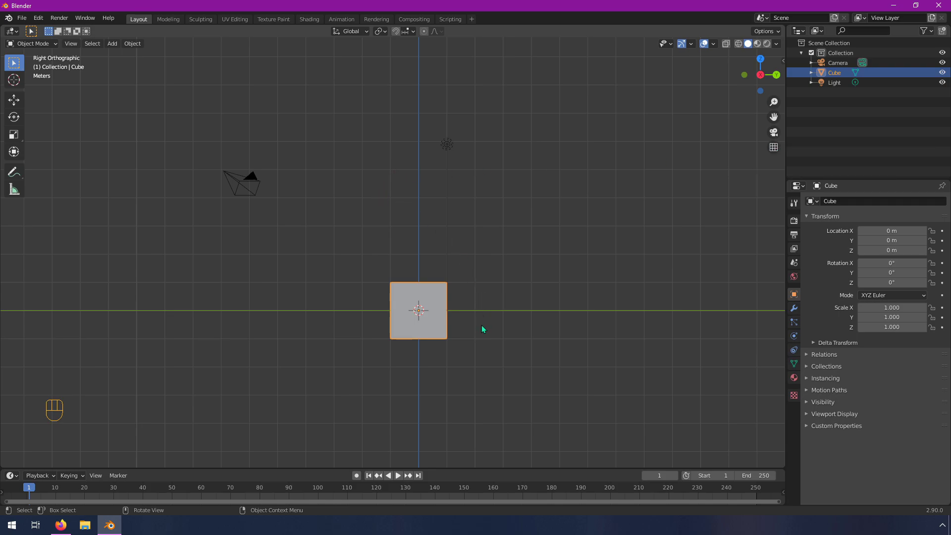
left_click(780, 150)
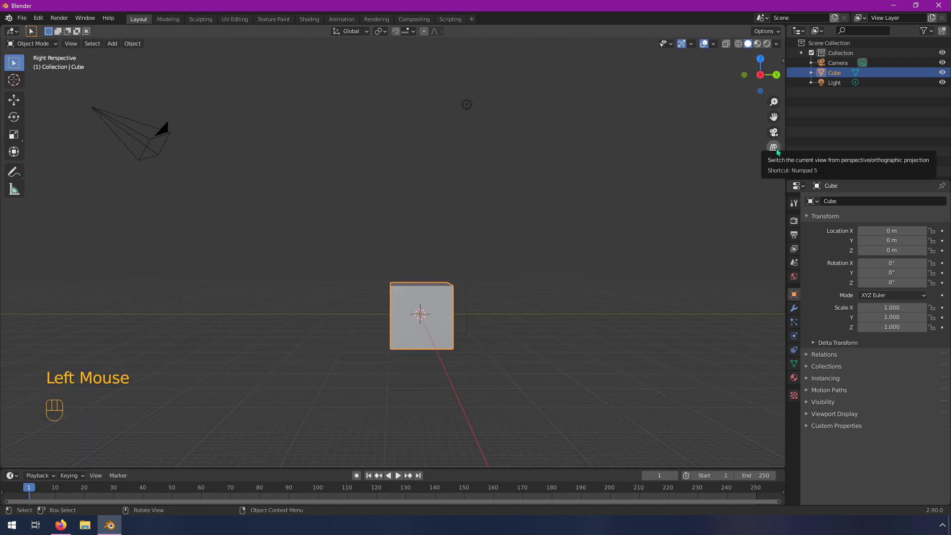
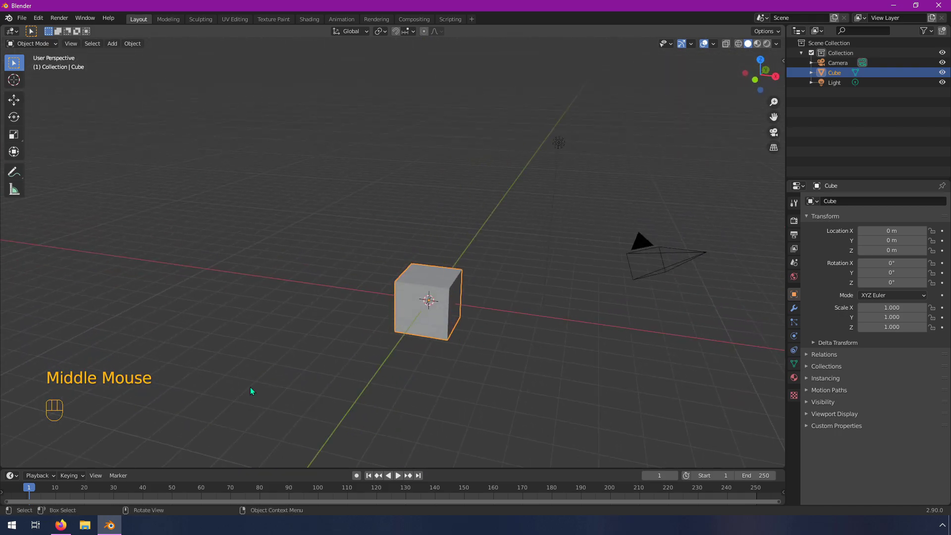
Orbit the view slightly around the default cube.
left_click_drag(474, 264, 483, 273)
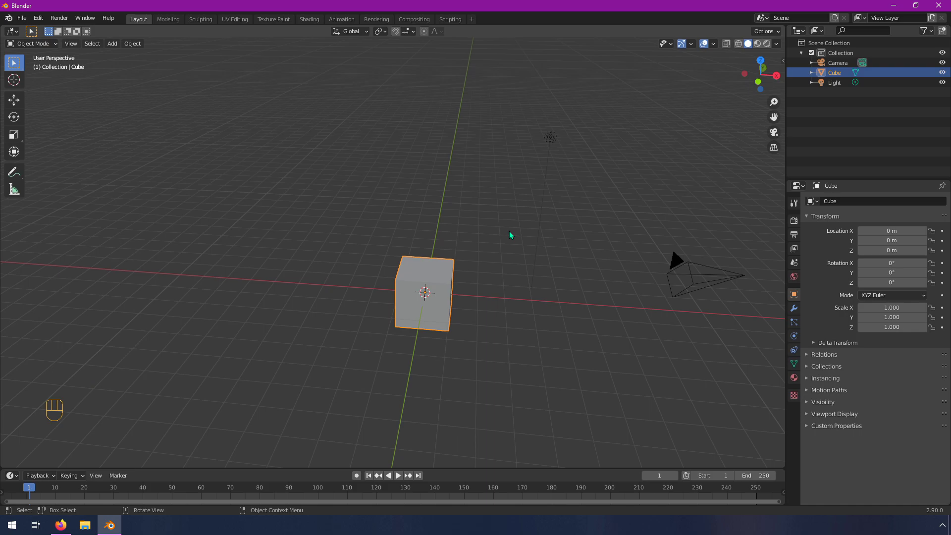
View the cube from front, right and top orthographic (Numpad 1, 3, 7).
key("KP_1")
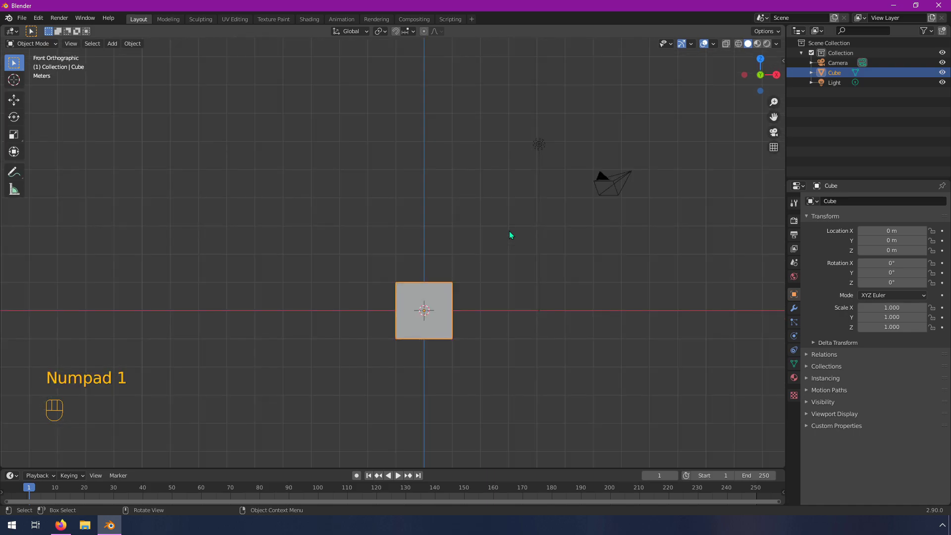
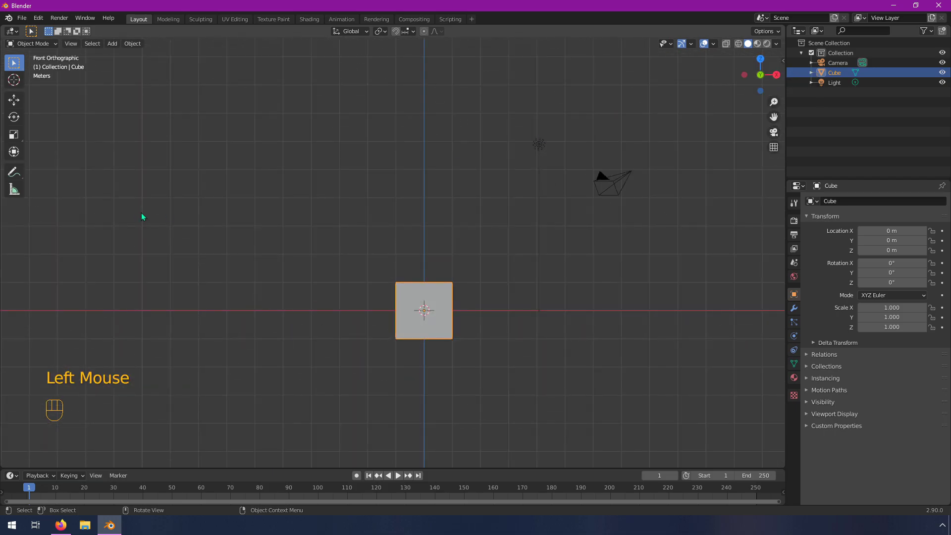
key("KP_3")
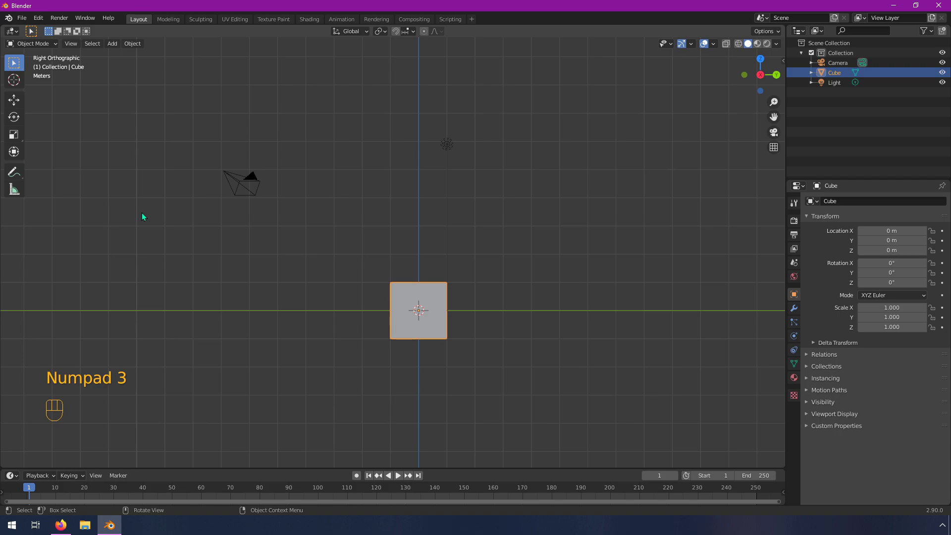
key("KP_7")
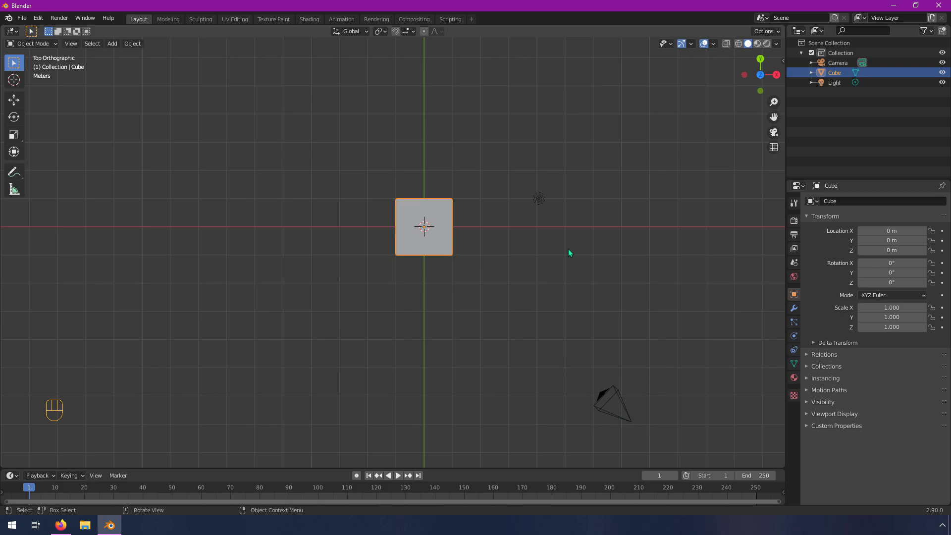
Select the cube and zoom in and out around it.
left_click_drag(546, 403, 624, 339)
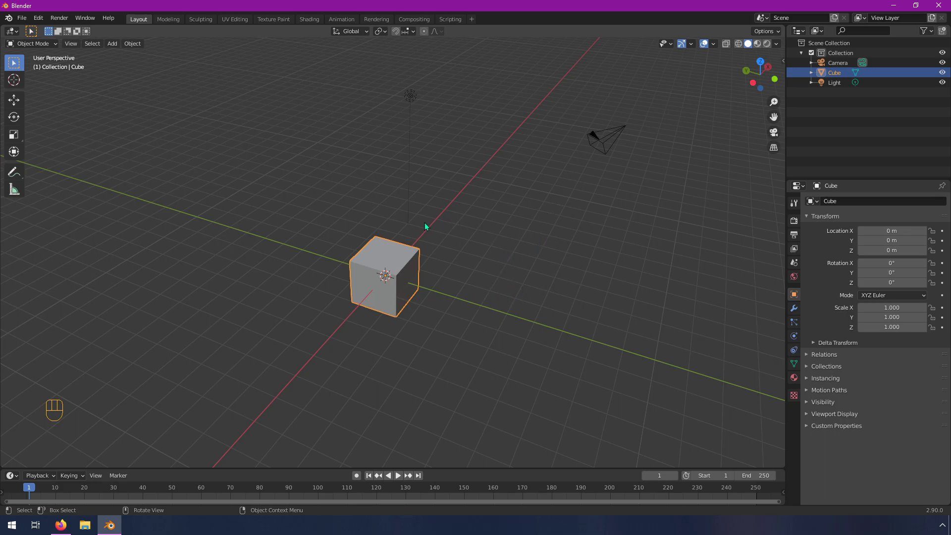
left_click(380, 250)
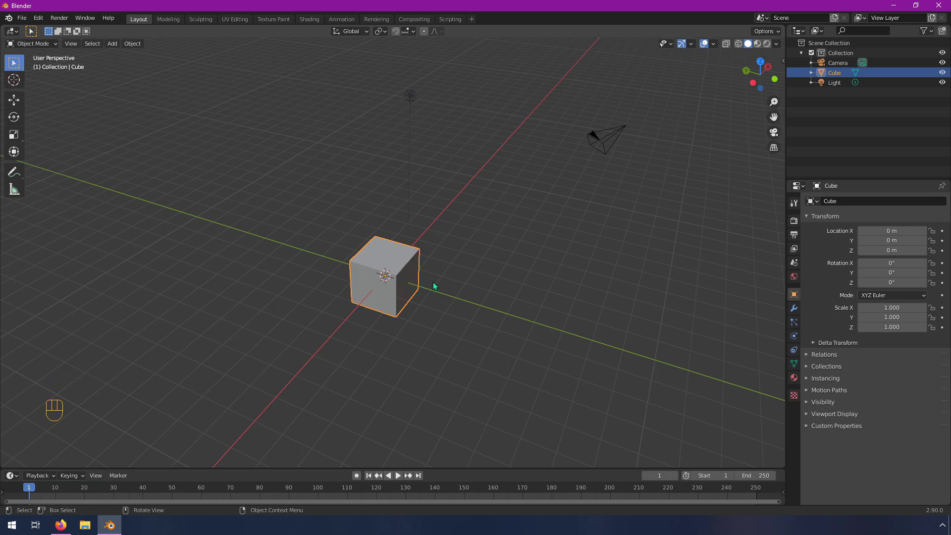
scroll("up", 3)
scroll("down", 3)
scroll("up", 3)
scroll("down", 3)
scroll("up", 3)
scroll("down", 3)
scroll("down", 3)
scroll("down", 3)
scroll("down", 3)
scroll("down", 3)
Select the light, frame it with Numpad period and zoom back out.
left_click(418, 101)
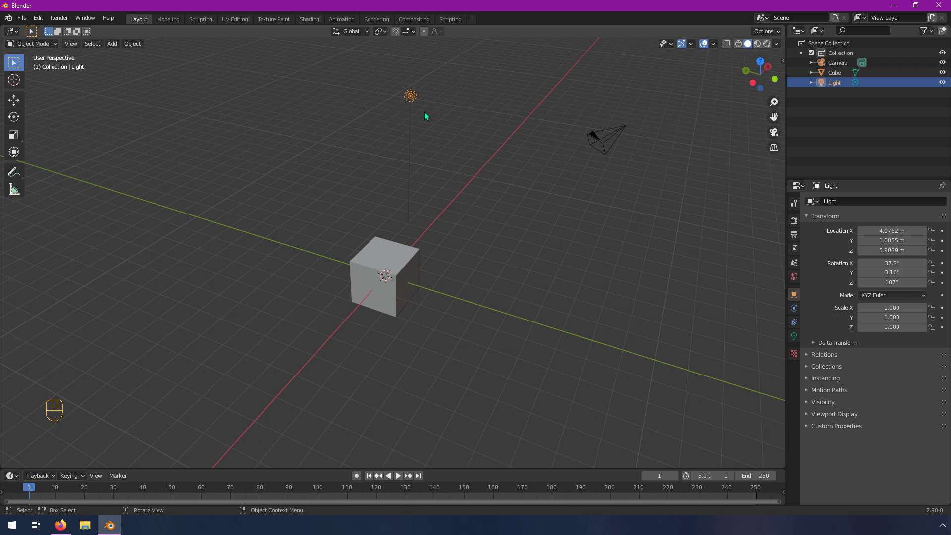
key("KP_Decimal")
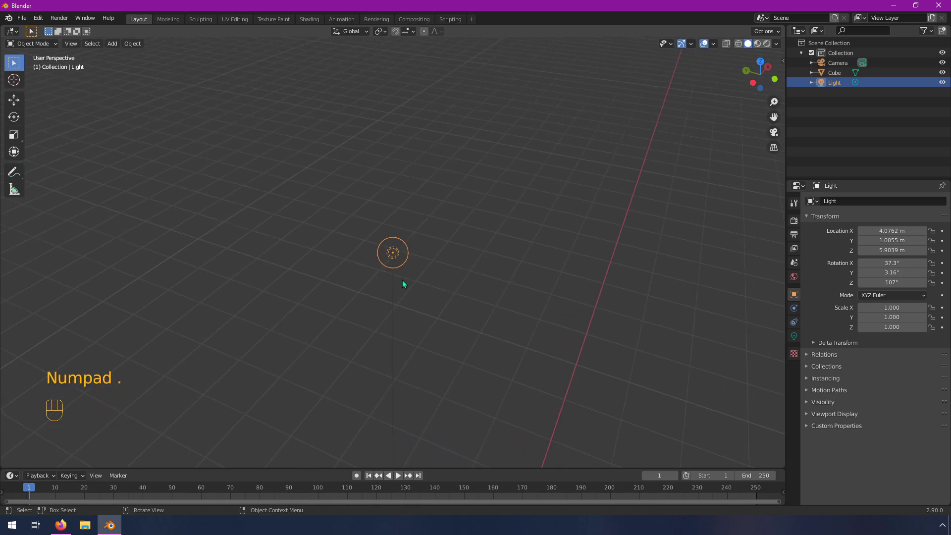
scroll("down", 3)
scroll("up", 3)
scroll("down", 3)
scroll("down", 3)
Find and select the camera, then adjust the view around it.
left_click_drag(140, 46, 735, 331)
left_click(572, 286)
left_click_drag(79, 48, 107, 104)
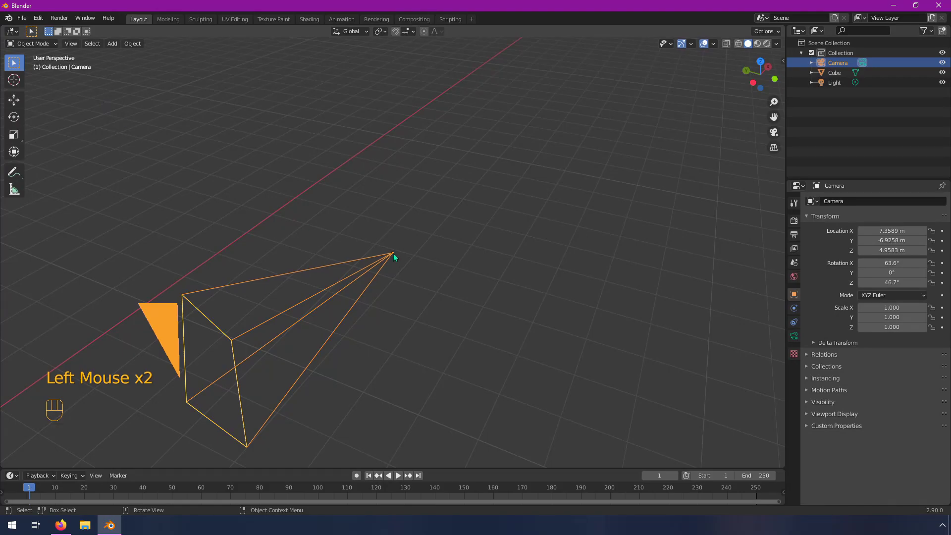
Zoom and orbit, using the view pie, until camera, light and cube are all visible.
scroll("down", 3)
scroll("up", 3)
left_click_drag(319, 341, 246, 325)
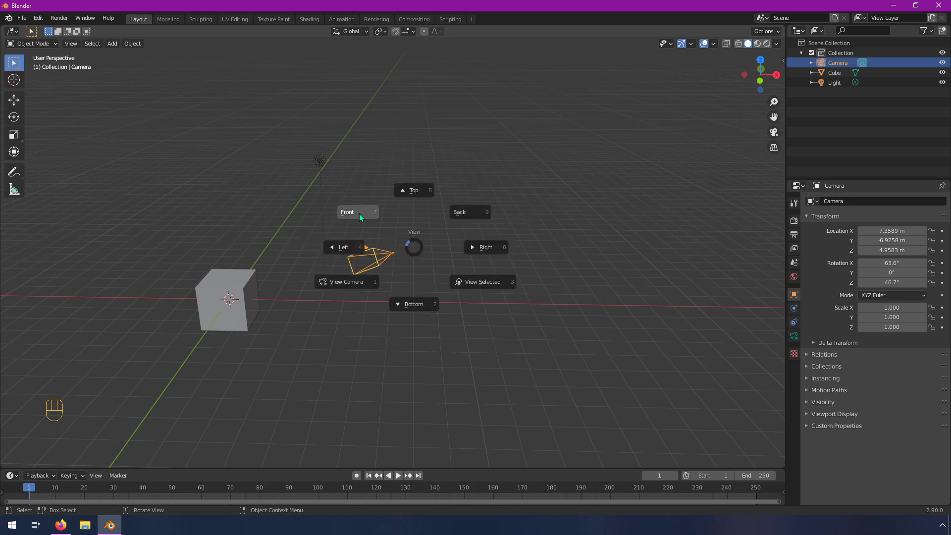
key("`")
key("`")
scroll("down", 3)
left_click_drag(296, 289, 403, 303)
scroll("down", 3)
left_click_drag(339, 309, 552, 280)
scroll("up", 3)
left_click_drag(595, 269, 520, 268)
scroll("up", 3)
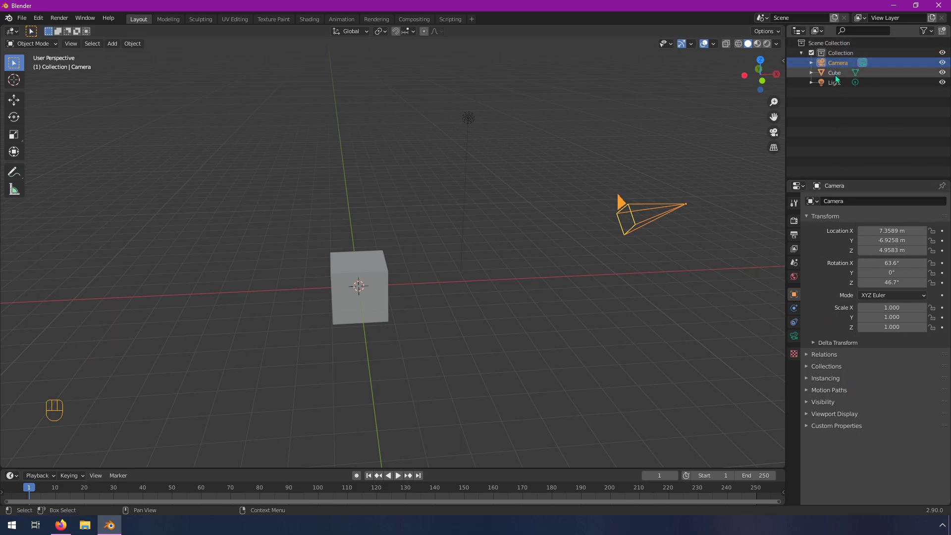
Alternate between Cube and Light in the Outliner to compare their transform values.
left_click(839, 73)
left_click(843, 84)
left_click(843, 79)
left_click(842, 66)
left_click(841, 74)
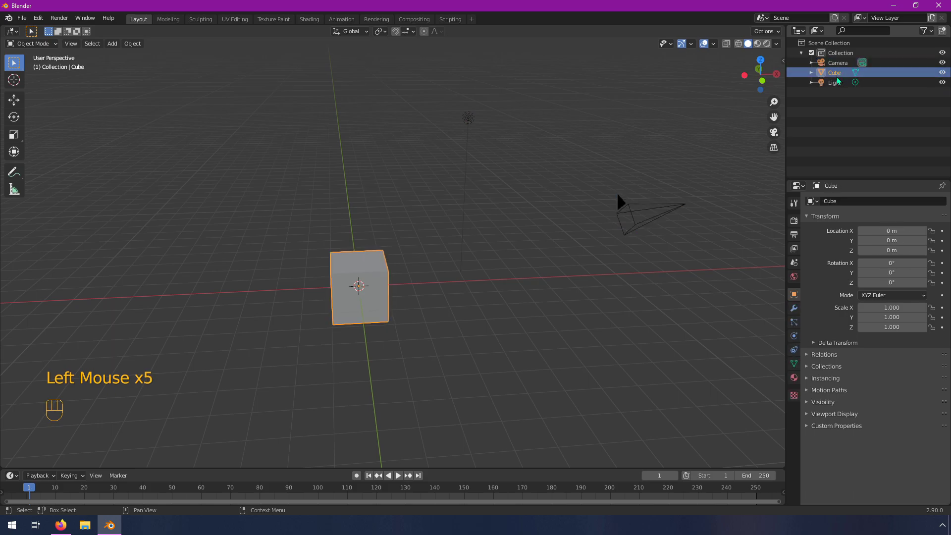
left_click(840, 81)
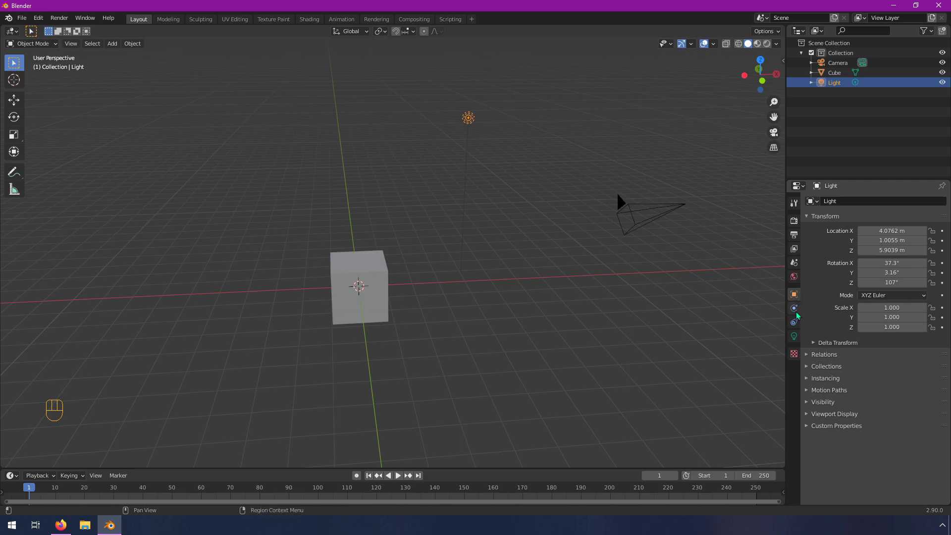
Select the cube, light and camera in the viewport in turn, ending on the camera.
left_click(386, 270)
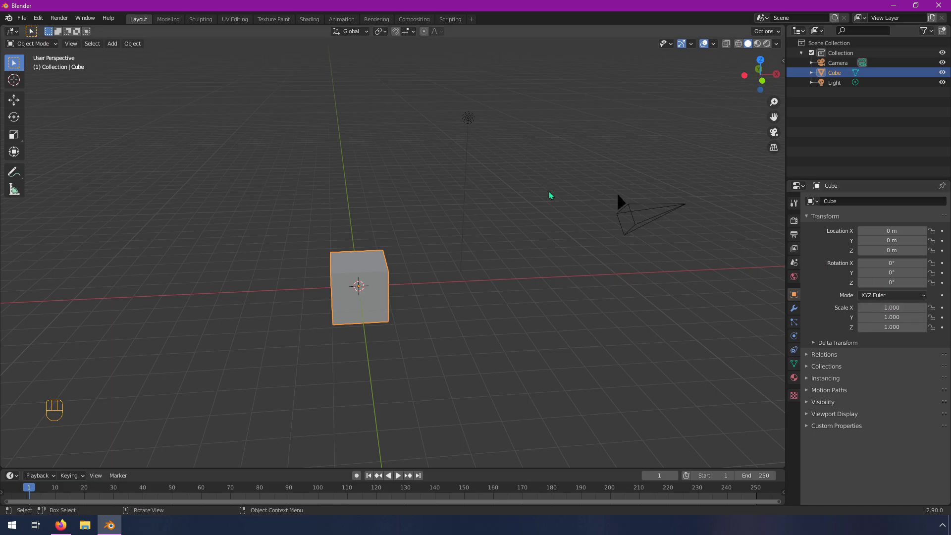
left_click(476, 119)
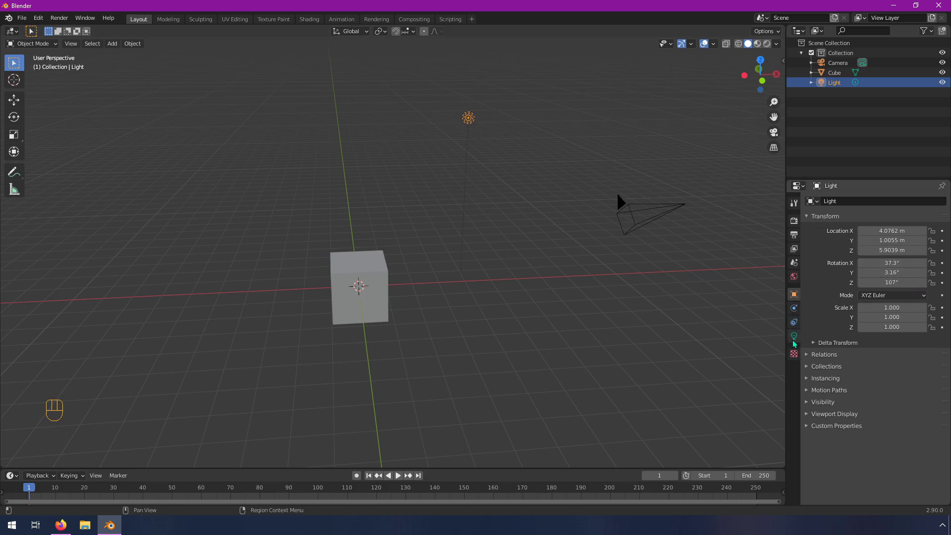
left_click(524, 233)
left_click(656, 219)
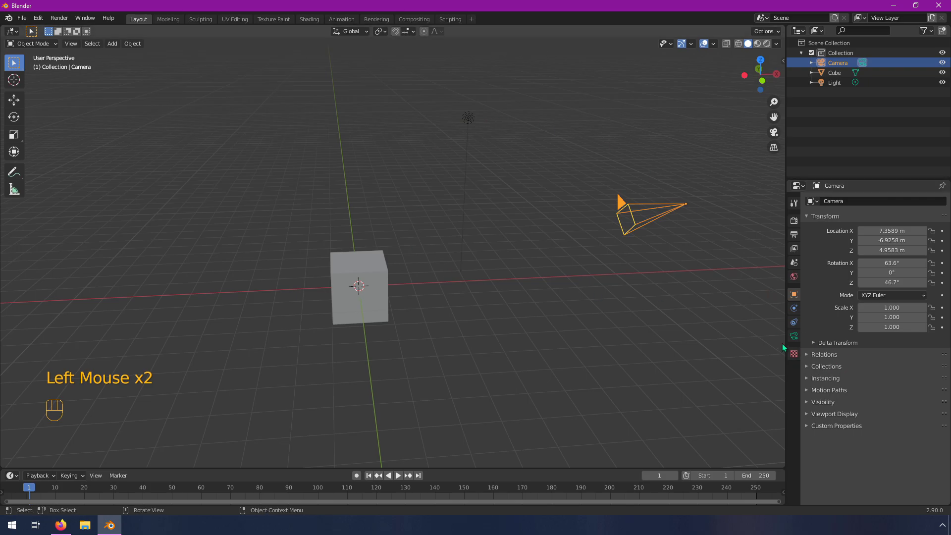
Show the camera's lens settings, then the cube's mesh data settings.
left_click(801, 338)
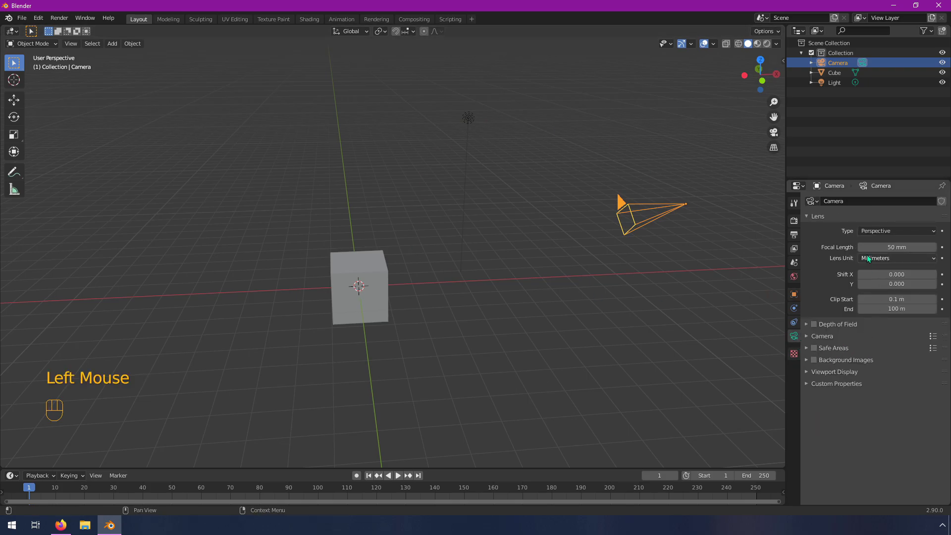
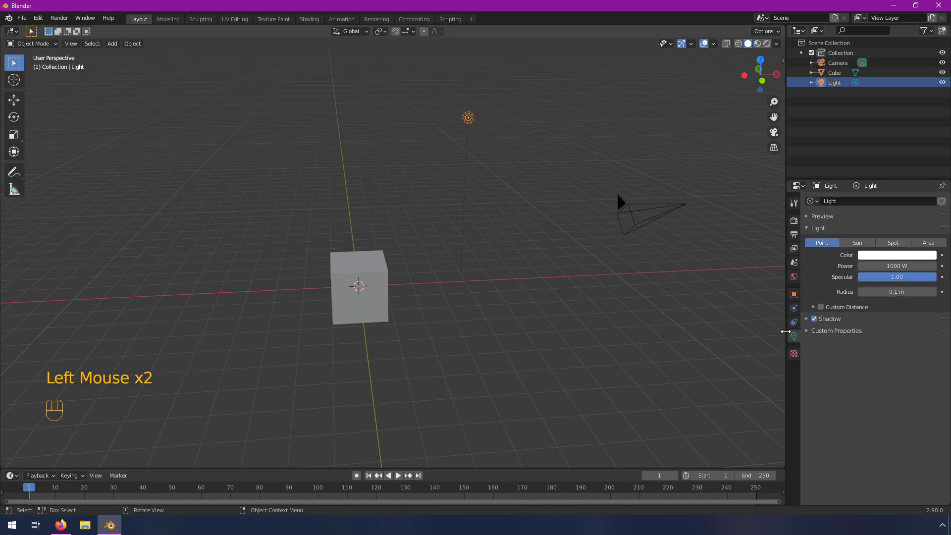
left_click(369, 264)
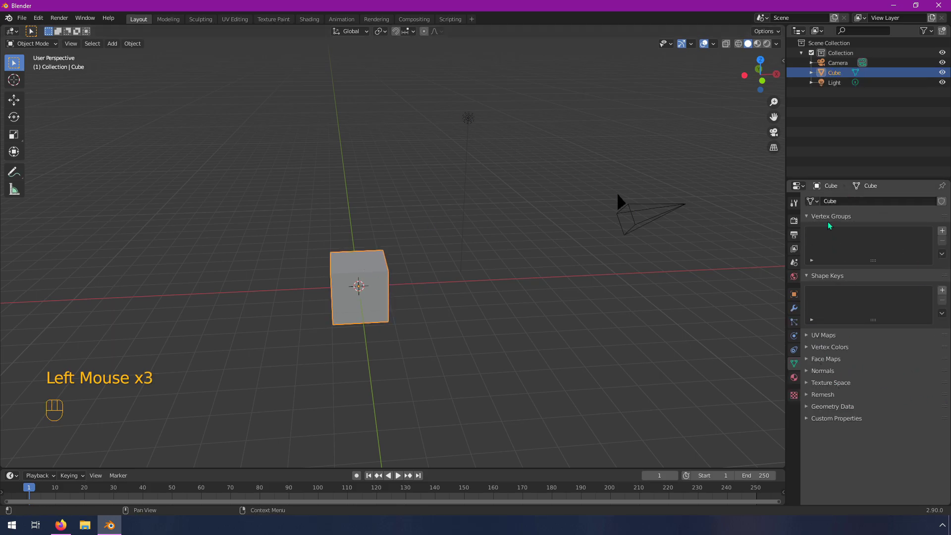
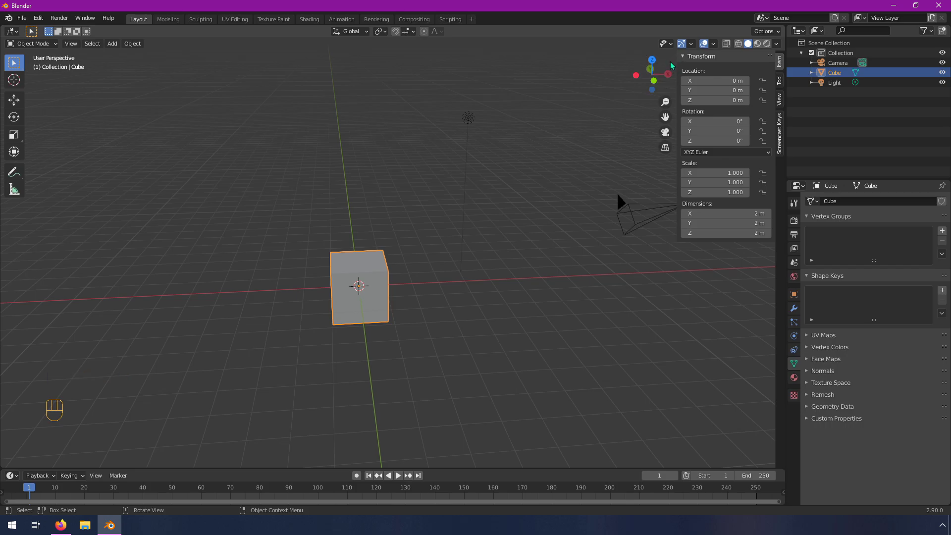
Toggle the N sidebar and move the cube along X to about -4.69 m.
key("n")
key("n")
key("n")
key("n")
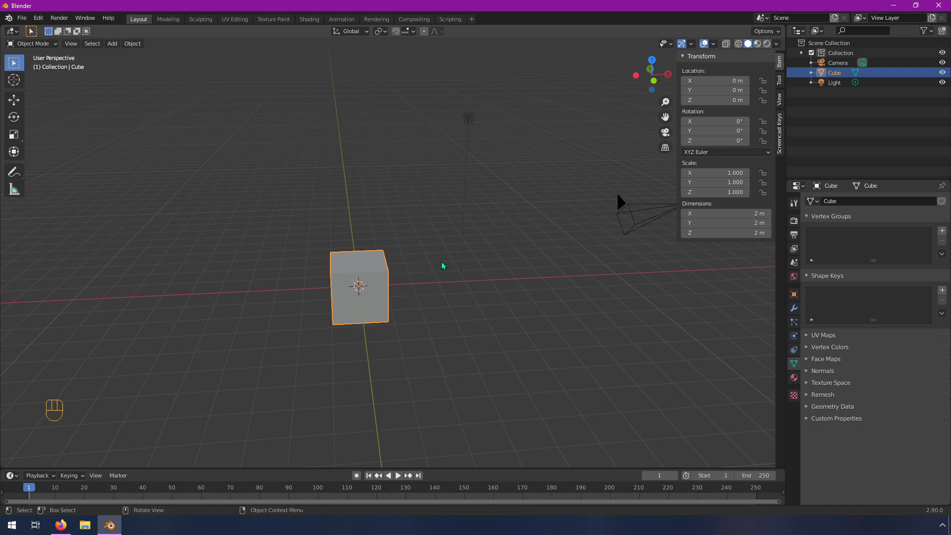
left_click_drag(471, 301, 477, 299)
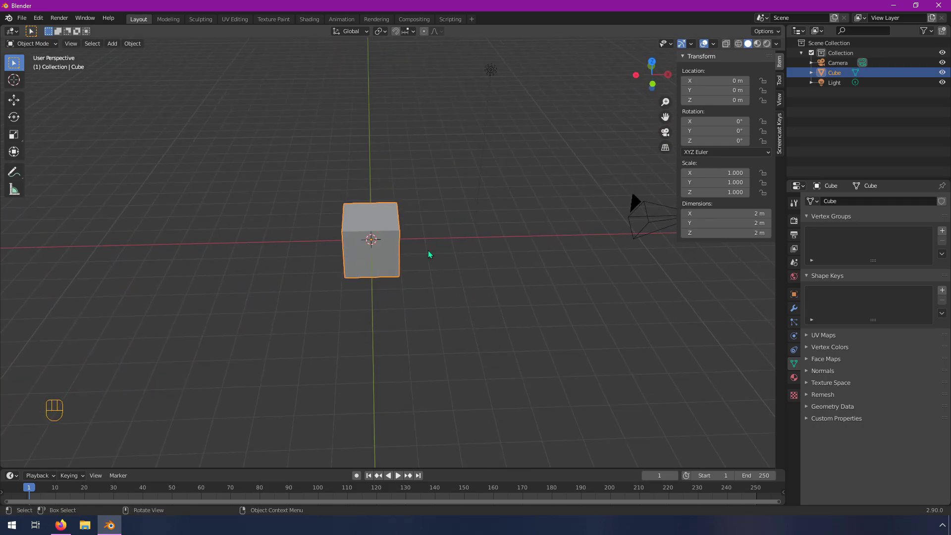
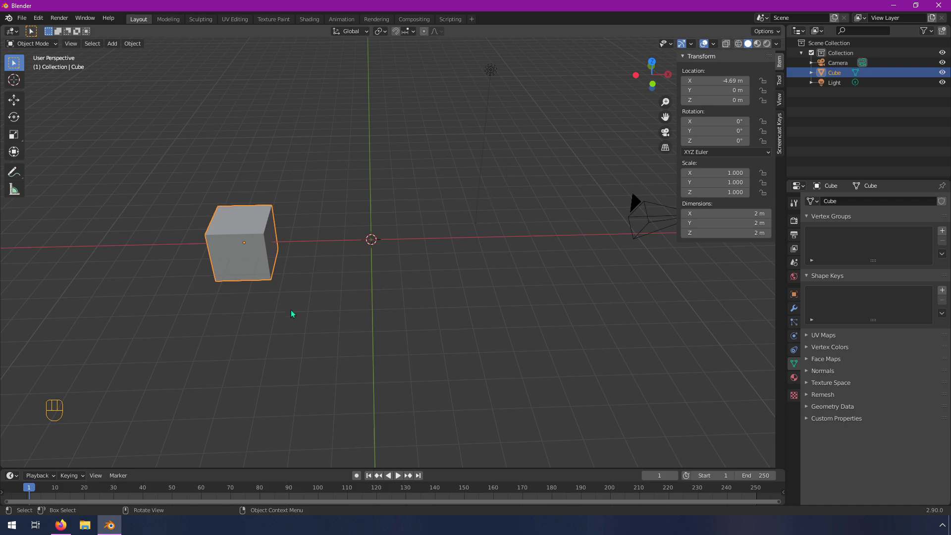
left_click_drag(324, 329, 324, 308)
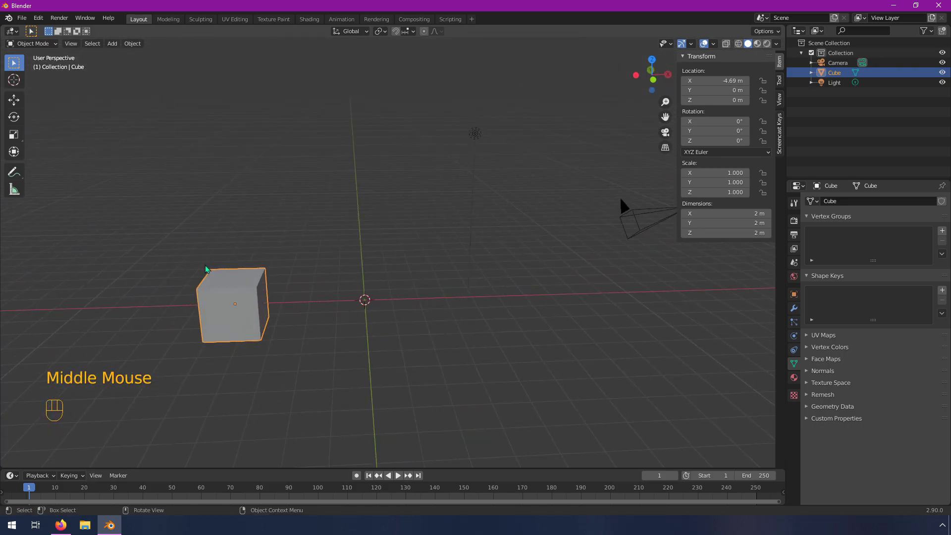